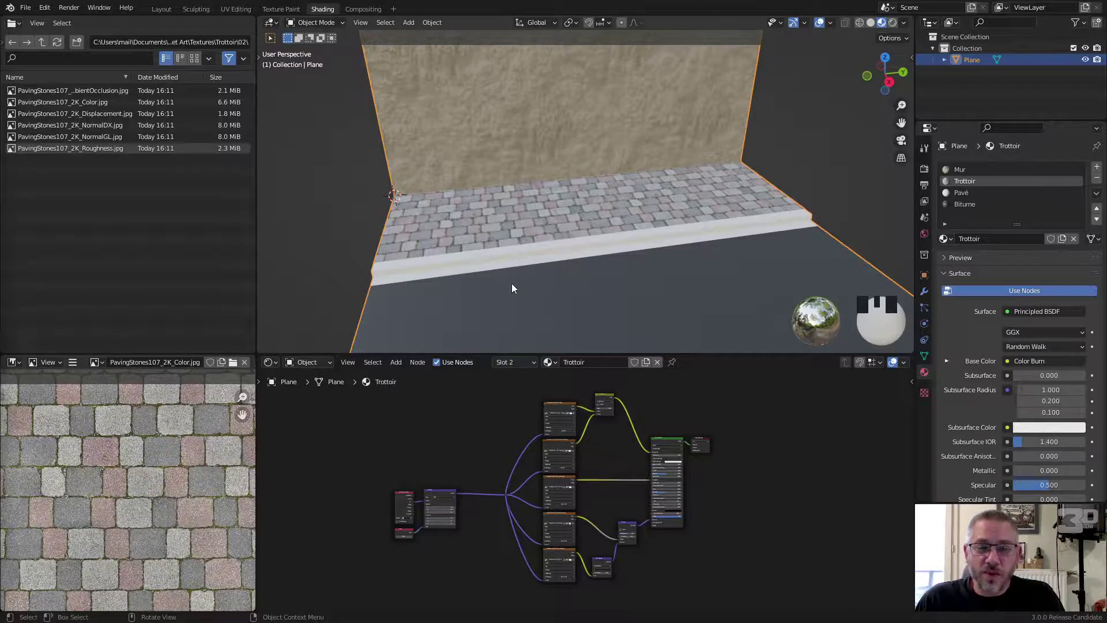
# - Switch to the Pavé material slot and browse to the Concrete032 textures folder
pyautogui.scroll(3)
pyautogui.middleClick(516, 279)
pyautogui.scroll(-3)
pyautogui.moveTo(527, 279); pyautogui.dragTo(475, 411)
pyautogui.moveTo(475, 411); pyautogui.dragTo(504, 430)
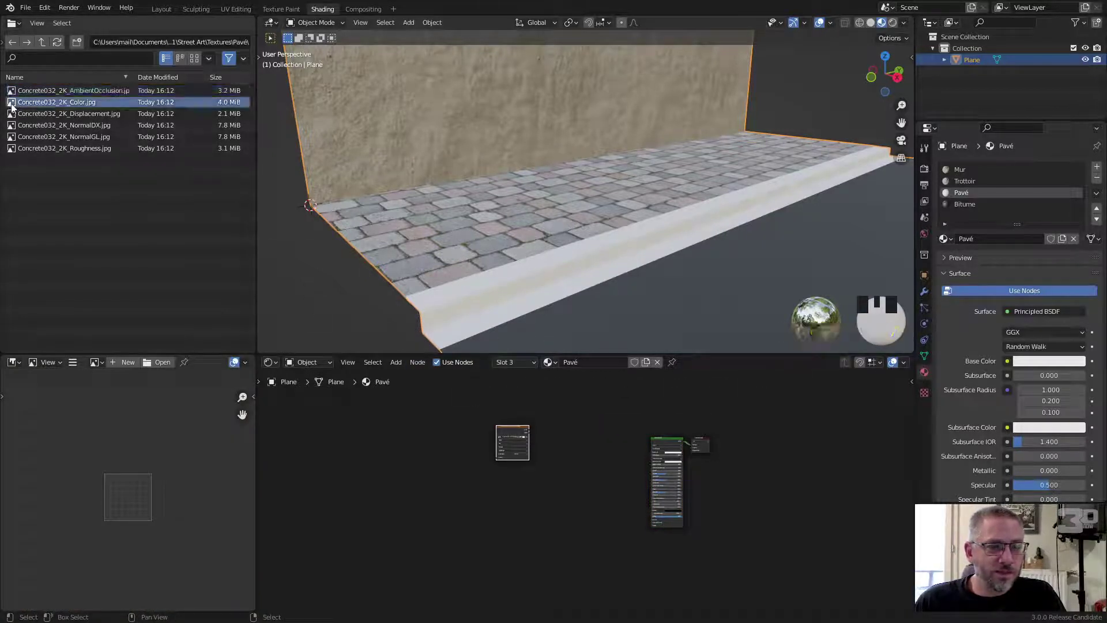
# - Drag in Concrete032 Color, Displacement and NormalGL maps as Image Texture nodes
pyautogui.click(448, 488)
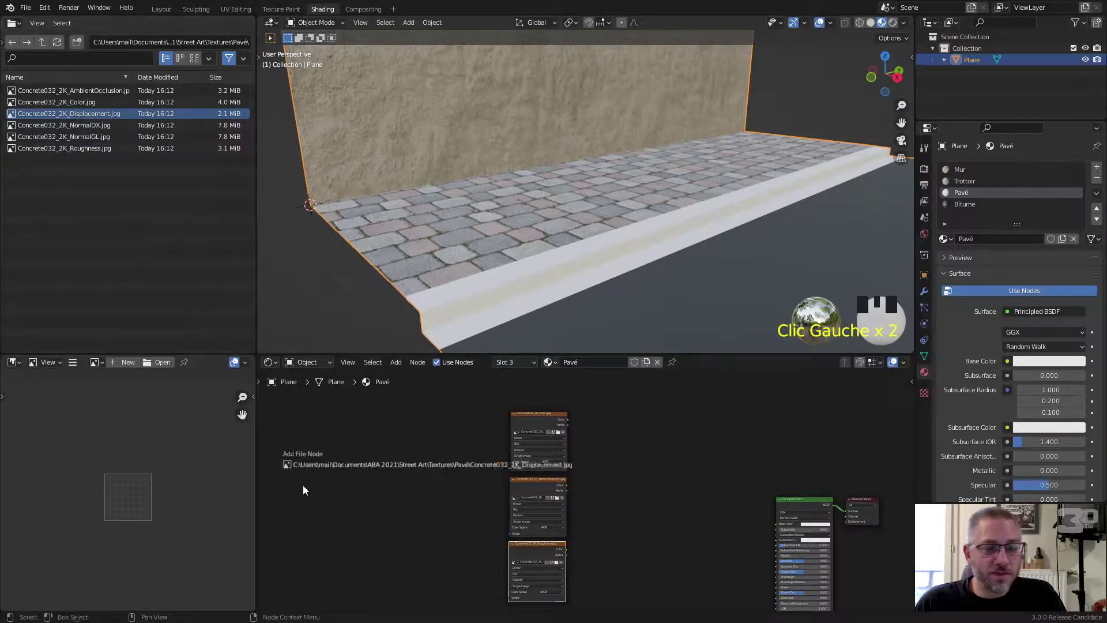
pyautogui.click(319, 500)
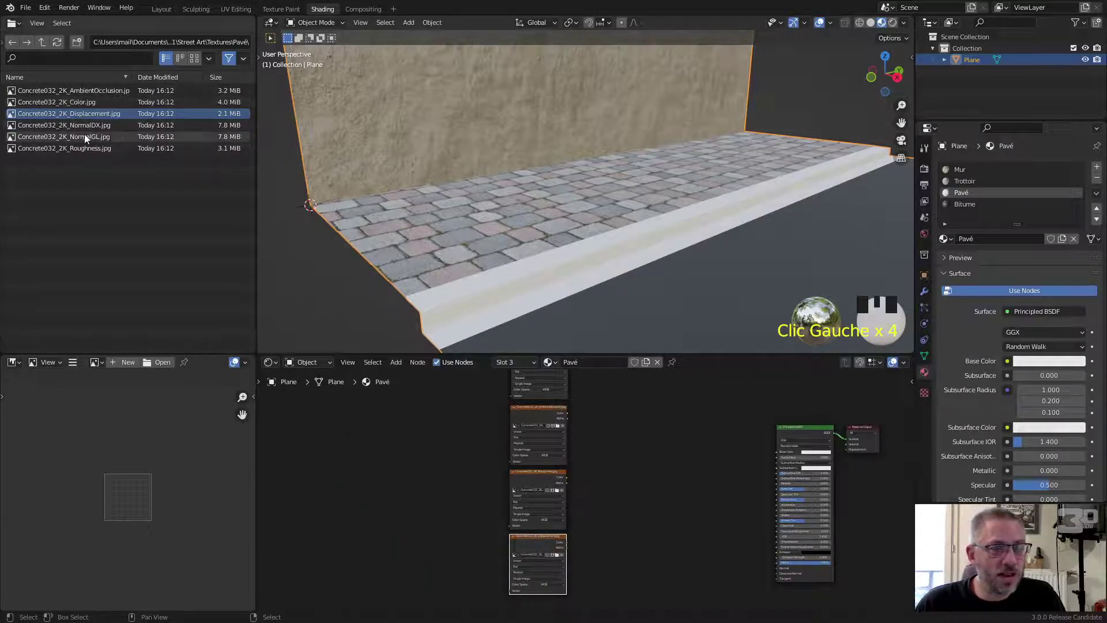
pyautogui.click(435, 568)
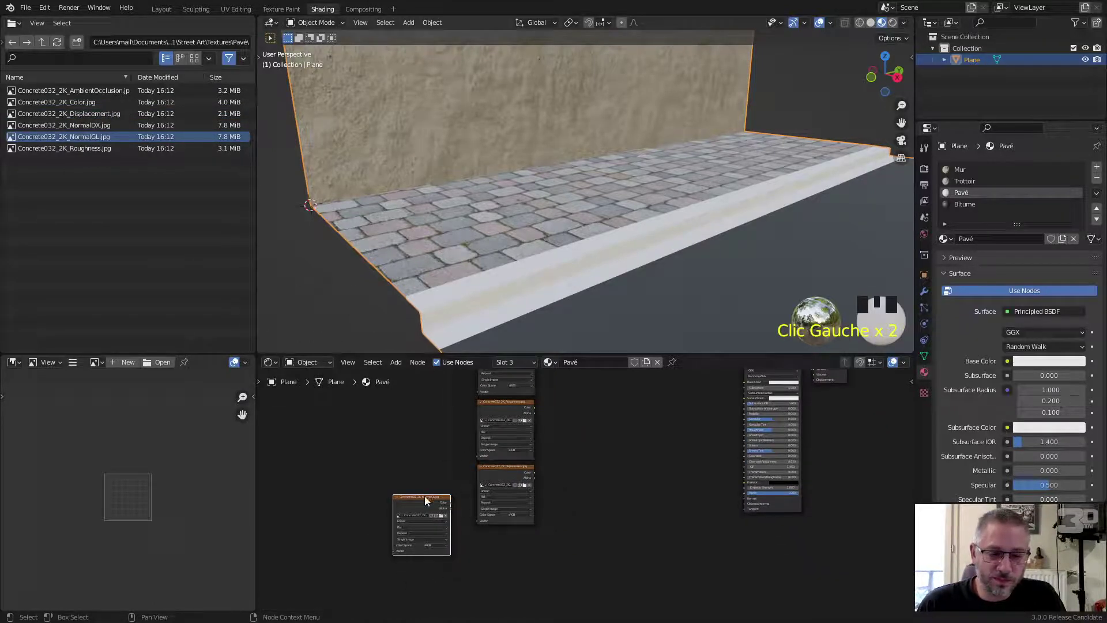
# - Place the NormalGL node below the others and add Texture Coordinate and Mapping nodes linked to an image node
pyautogui.moveTo(428, 503); pyautogui.dragTo(436, 533)
pyautogui.rightClick(435, 533)
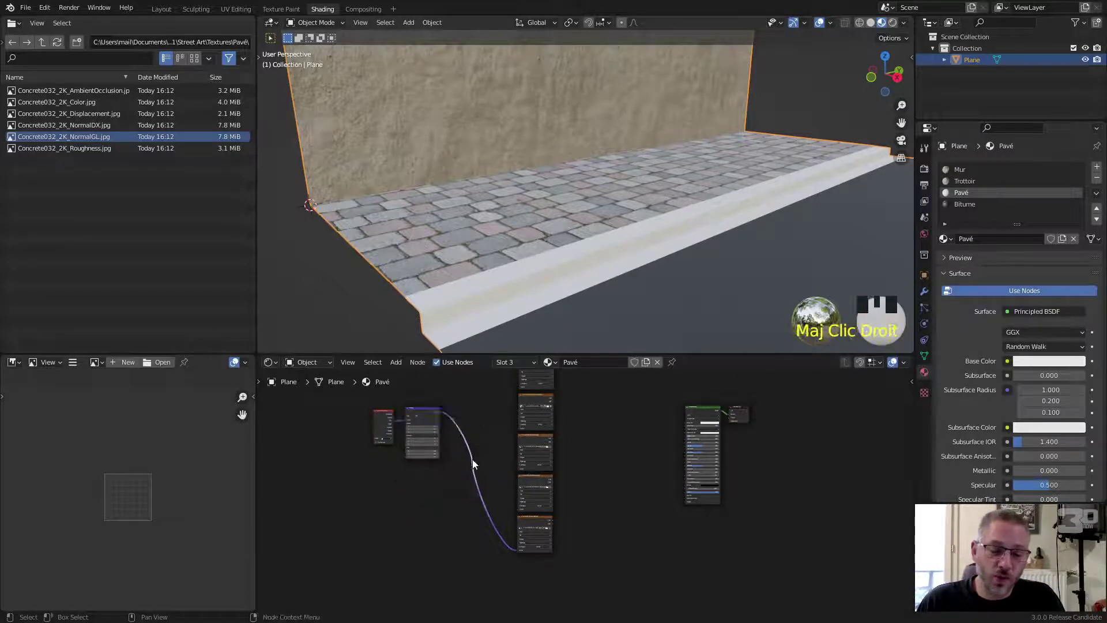
pyautogui.press('g')
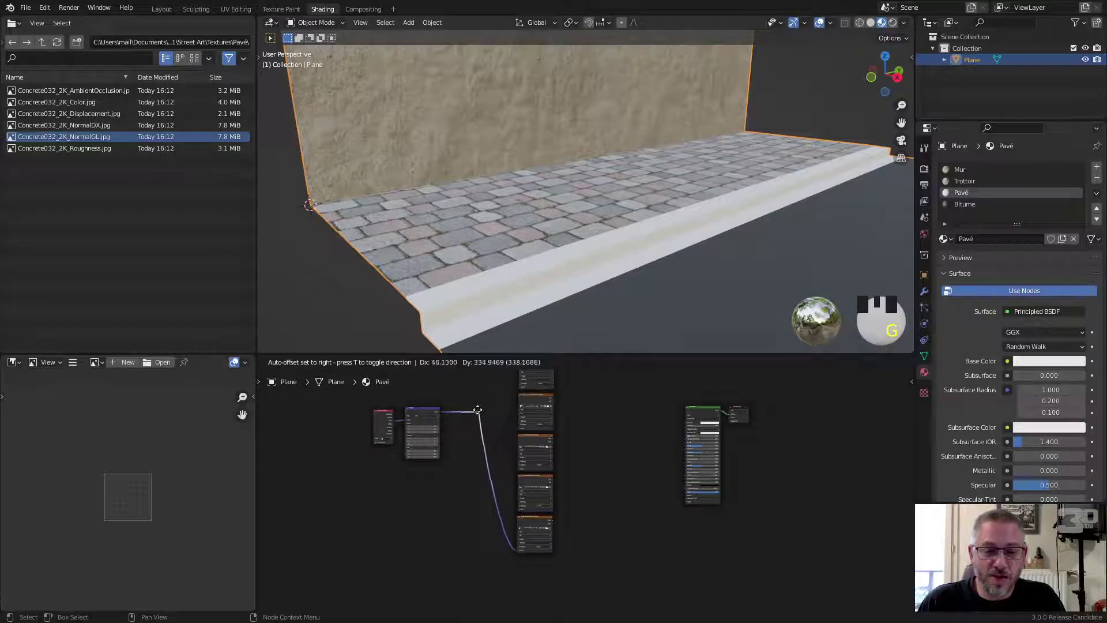
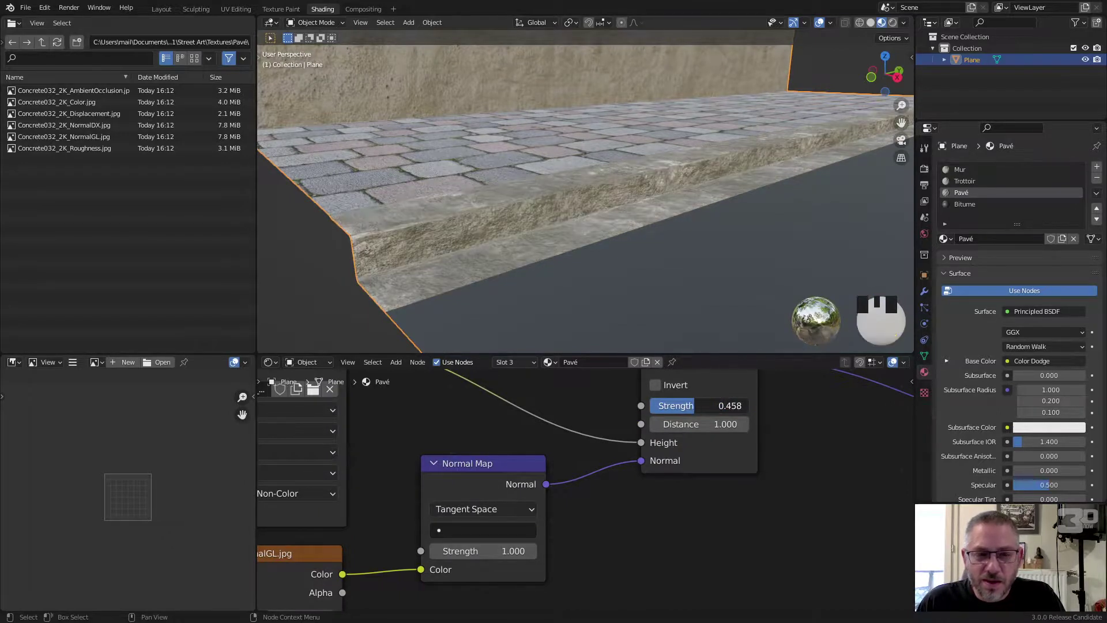
pyautogui.scroll(3)
pyautogui.scroll(-3)
pyautogui.scroll(3)
pyautogui.middleClick(483, 221)
pyautogui.scroll(-3)
pyautogui.scroll(3)
pyautogui.moveTo(538, 234); pyautogui.dragTo(522, 242)
pyautogui.scroll(-3)
pyautogui.moveTo(531, 241); pyautogui.dragTo(537, 215)
pyautogui.scroll(3)
pyautogui.moveTo(538, 218); pyautogui.dragTo(546, 239)
pyautogui.scroll(-3)
pyautogui.scroll(-3)
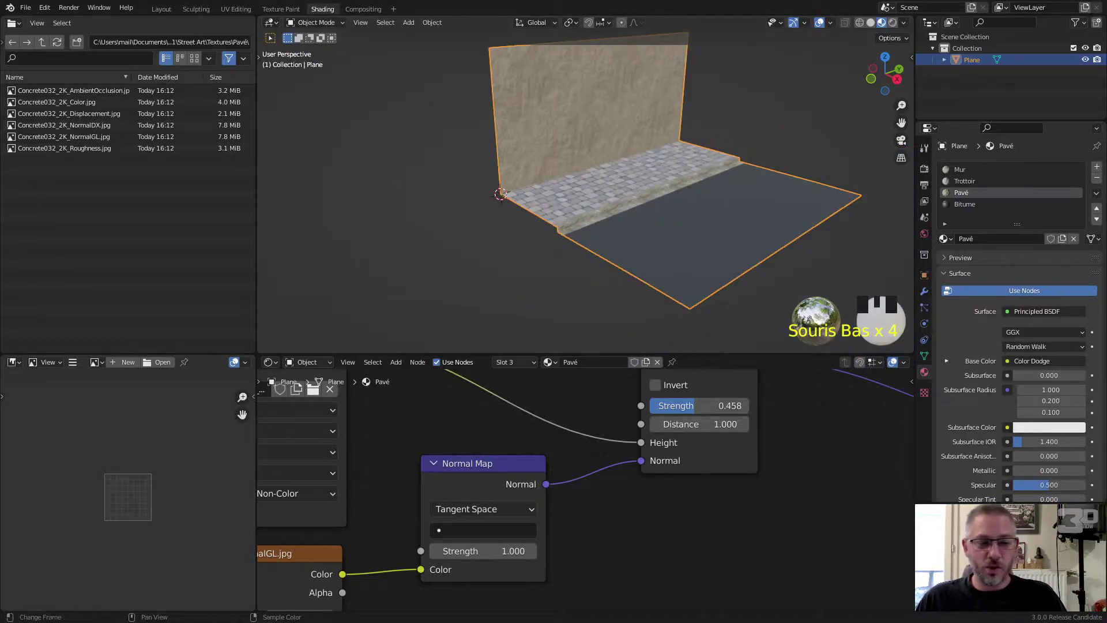